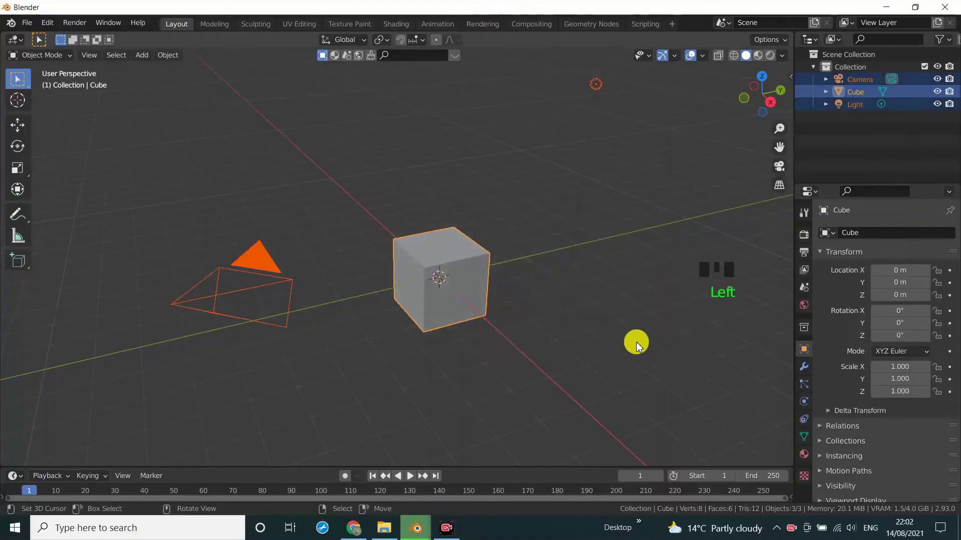
Delete the default cube, camera and light to empty the scene
key("x")
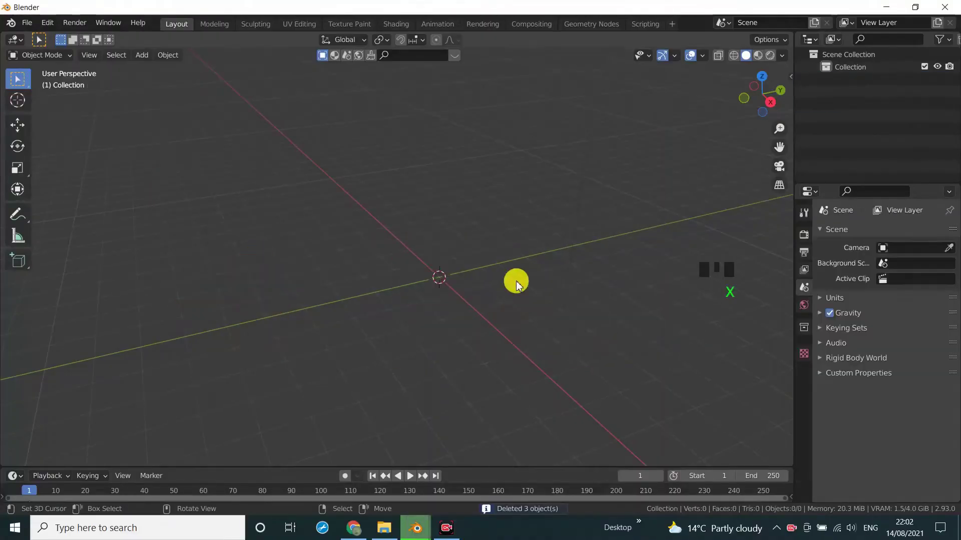
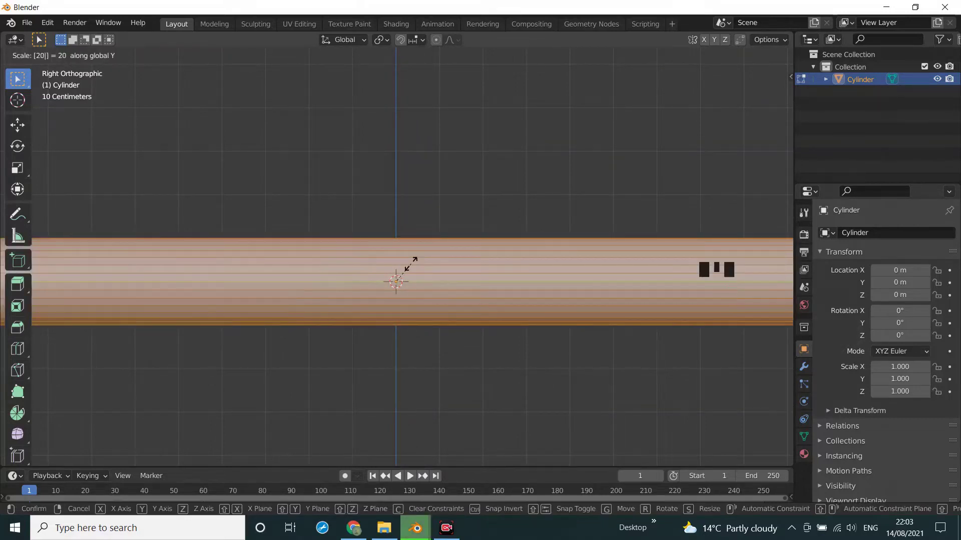
Loop-cut the long cylinder into many evenly spaced edge rings along its length
scroll("down", 3)
scroll("down", 3)
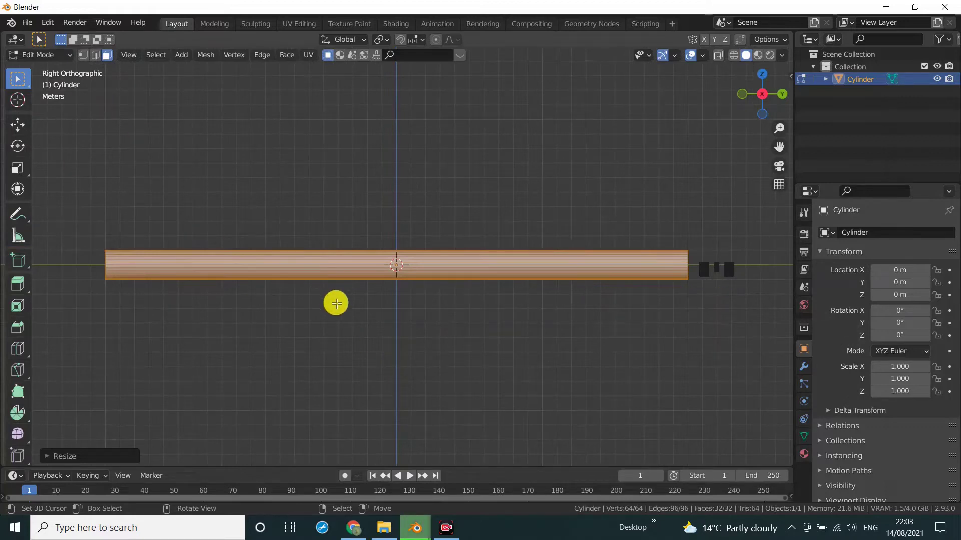
key("ctrl+r")
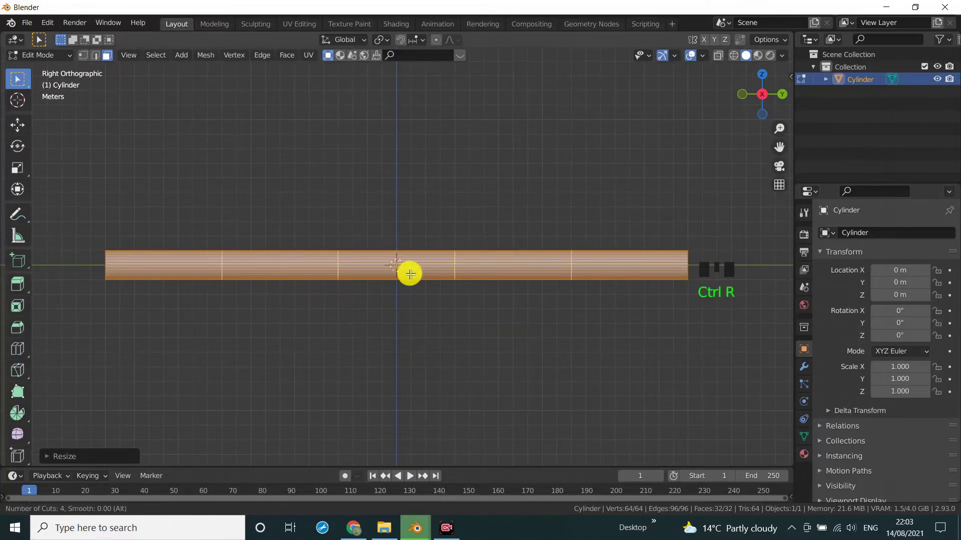
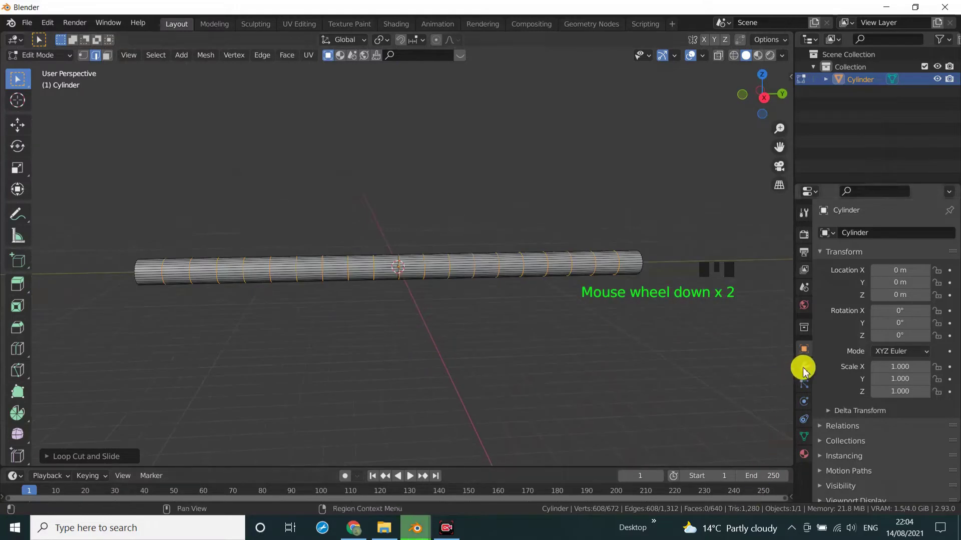
Add a Wireframe modifier to the cylinder and inspect the tube
left_click_drag(54, 57, 818, 340)
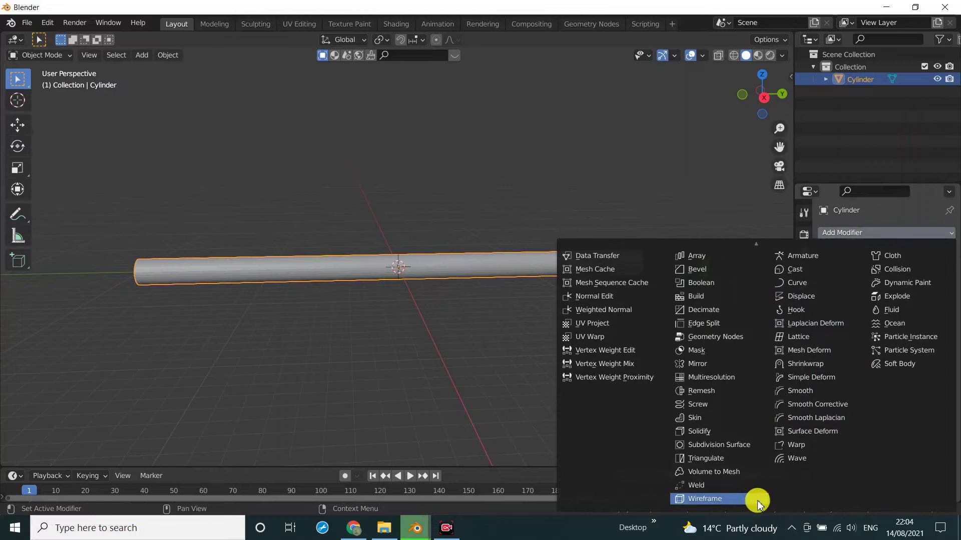
left_click(724, 502)
left_click_drag(485, 396, 541, 399)
scroll("up", 3)
scroll("down", 3)
left_click_drag(432, 408, 821, 430)
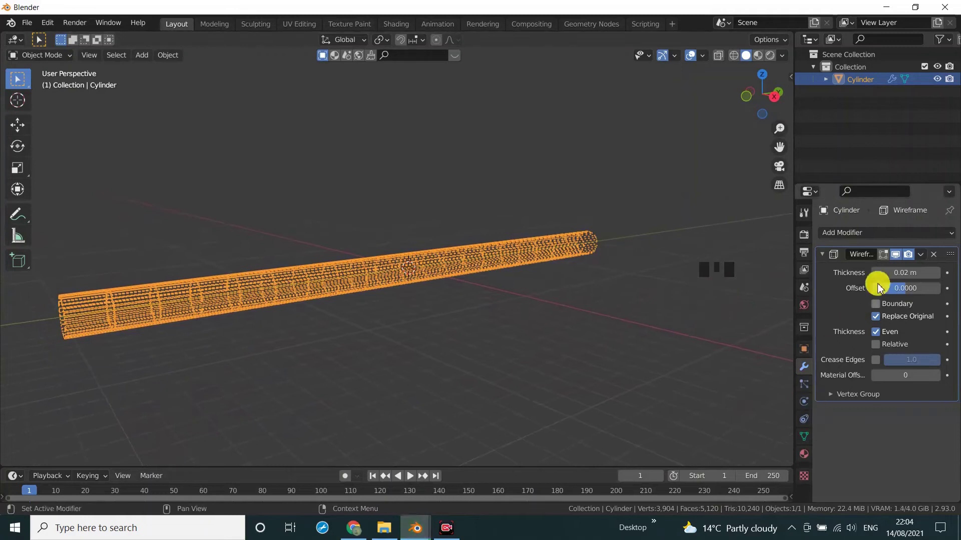
left_click_drag(824, 259, 863, 238)
left_click_drag(803, 316, 317, 366)
left_click_drag(337, 362, 895, 367)
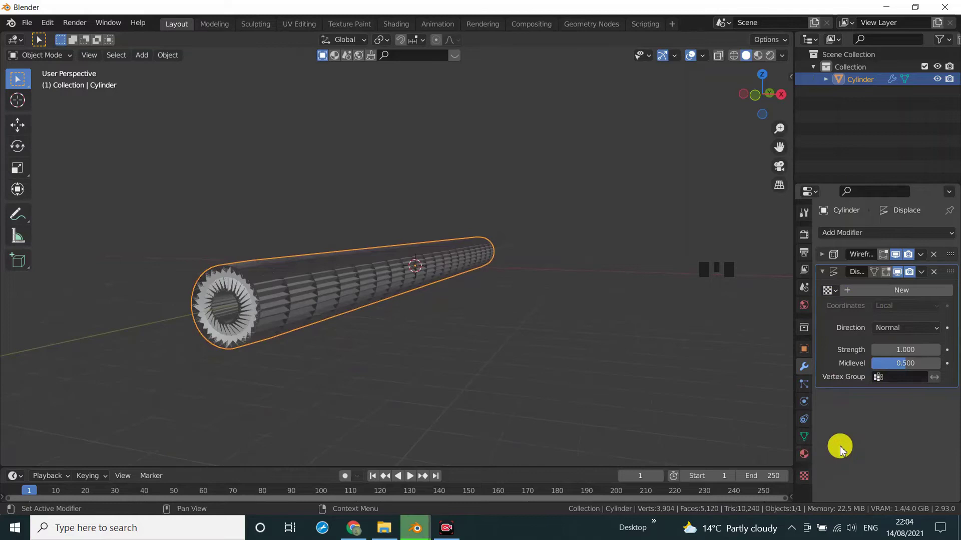
Add a Displace modifier with a new texture set to Clouds type
left_click(816, 483)
left_click_drag(871, 256, 838, 267)
left_click(836, 259)
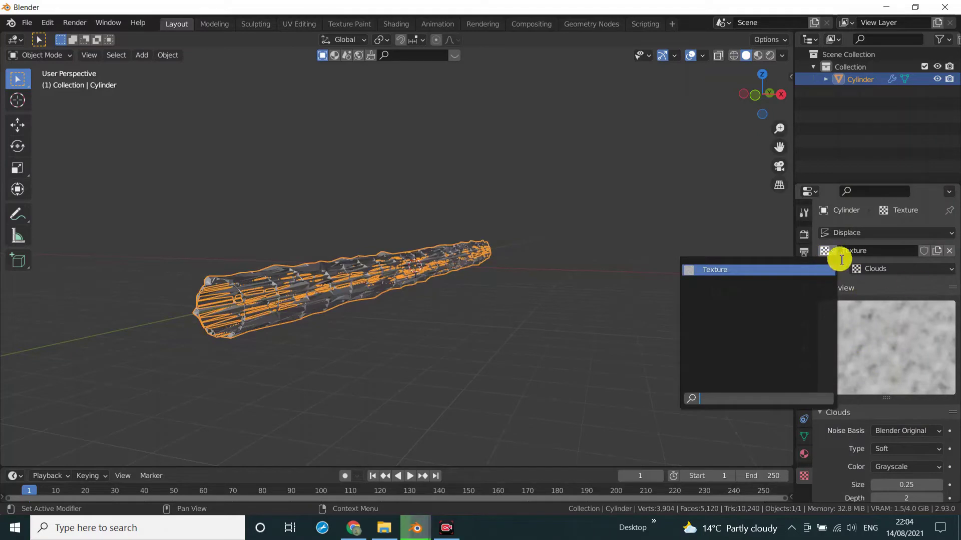
left_click(838, 261)
left_click(837, 256)
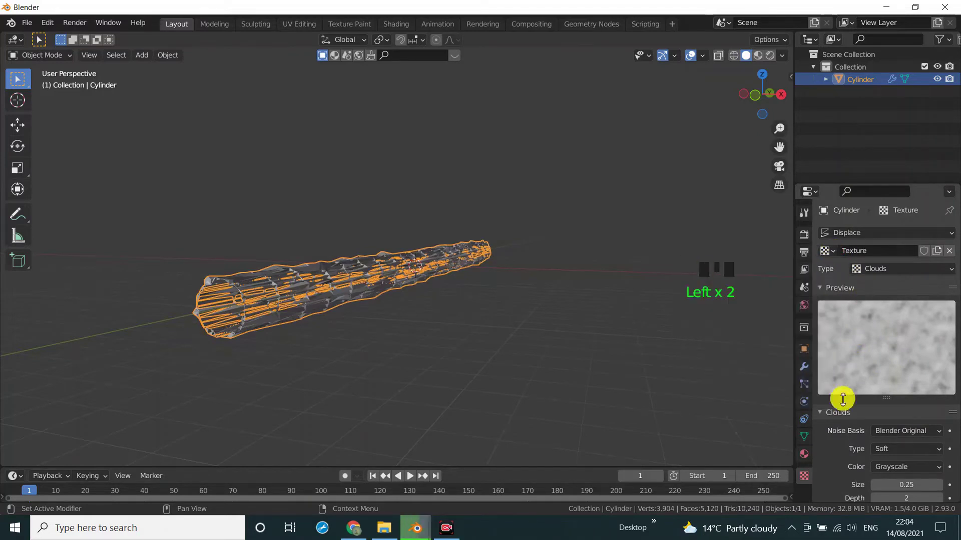
Inspect the bumpy tunnel, looking straight down its length
left_click_drag(517, 399, 560, 395)
scroll("up", 3)
left_click_drag(659, 383, 637, 384)
scroll("up", 3)
scroll("down", 3)
left_click_drag(521, 390, 515, 396)
key("KP_1")
scroll("up", 3)
left_click_drag(547, 392, 149, 61)
Add a camera and view the tunnel through it
left_click_drag(148, 61, 488, 350)
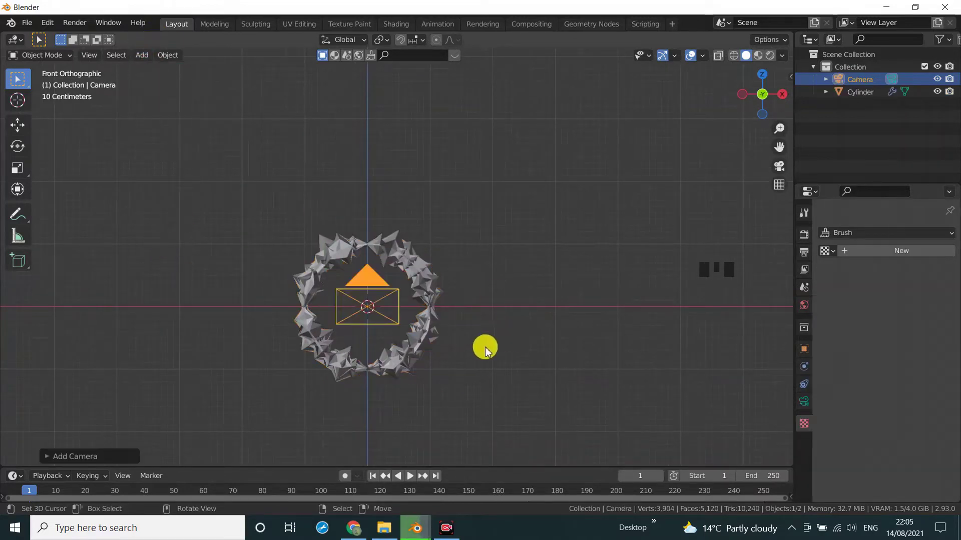
key("KP_0")
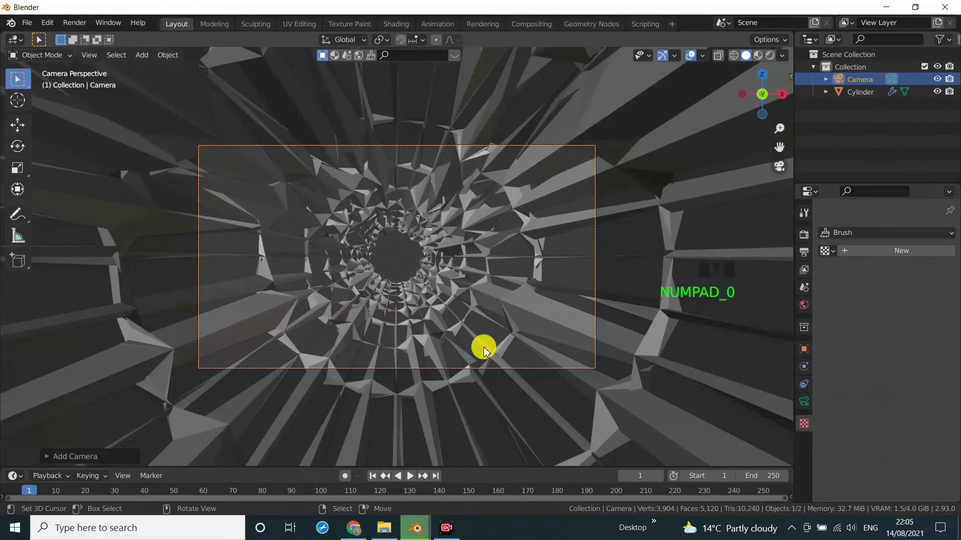
left_click_drag(662, 345, 629, 352)
scroll("down", 3)
left_click_drag(631, 386, 647, 385)
scroll("down", 3)
left_click_drag(609, 366, 553, 368)
scroll("down", 3)
left_click_drag(458, 373, 504, 334)
Move the camera along Y to the tunnel end and check its view
left_click_drag(457, 349, 730, 58)
left_click(730, 59)
scroll("down", 3)
key("g")
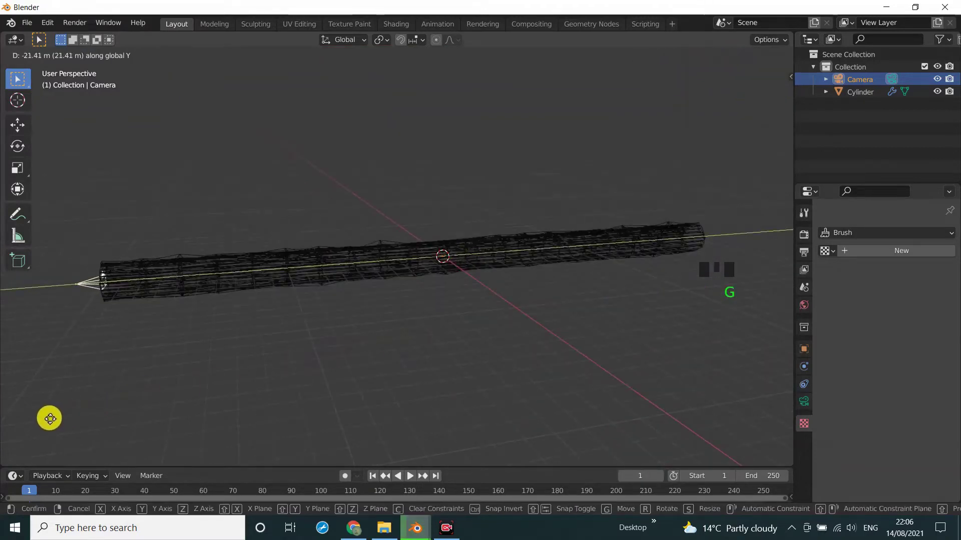
key("KP_0")
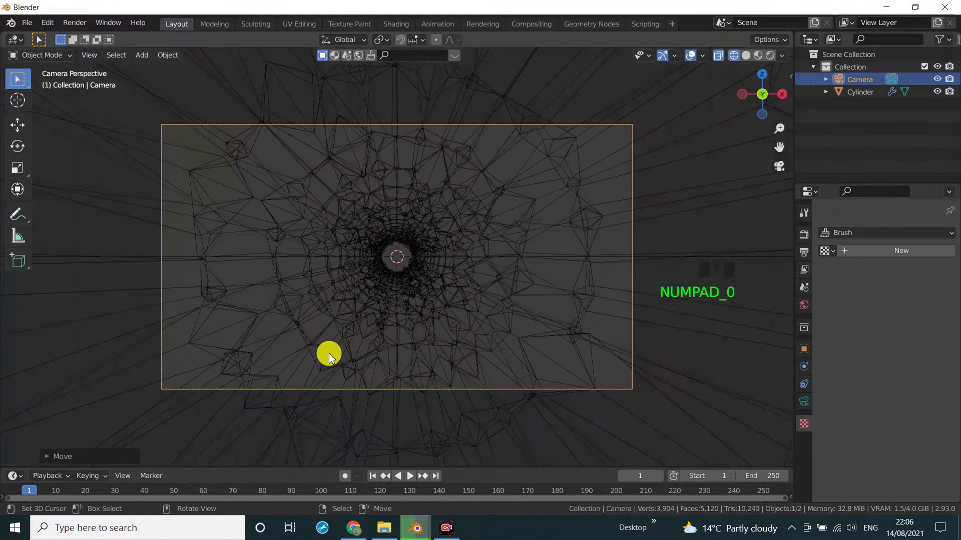
Switch to solid shading and add a UV sphere inside the tunnel
left_click(753, 58)
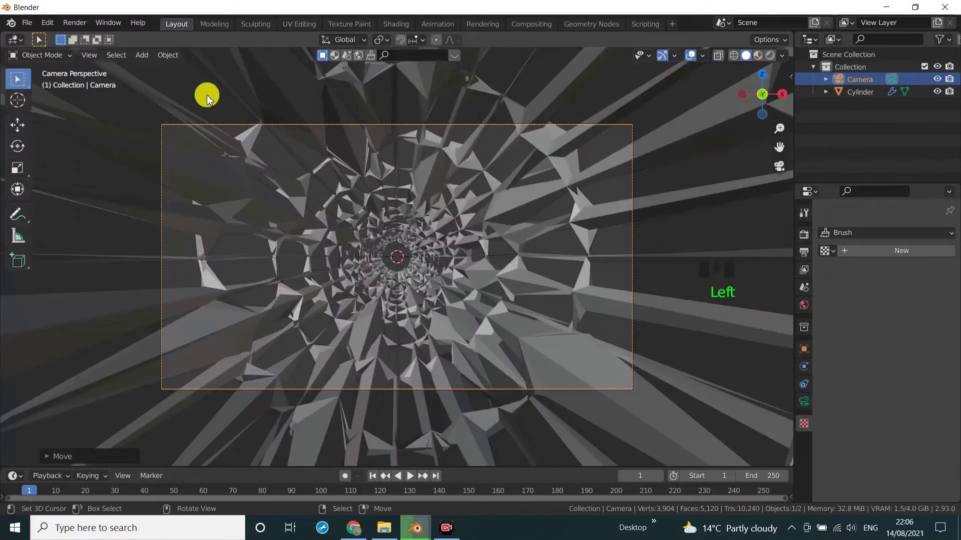
left_click_drag(145, 60, 448, 203)
left_click_drag(672, 385, 735, 56)
left_click(735, 56)
Scale the UV sphere down, check it through the camera and start a modifier for it
key("s")
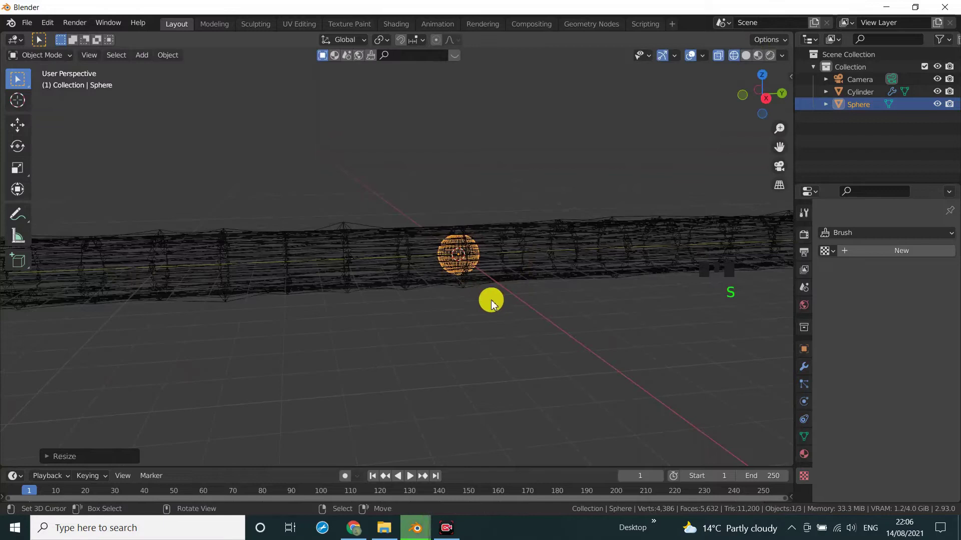
key("KP_0")
left_click_drag(758, 88, 743, 109)
left_click(744, 60)
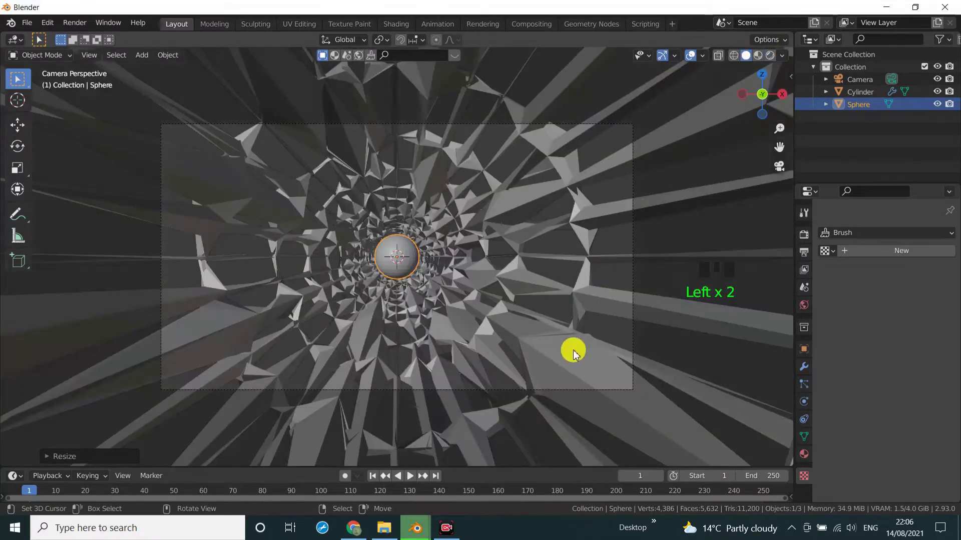
left_click(810, 373)
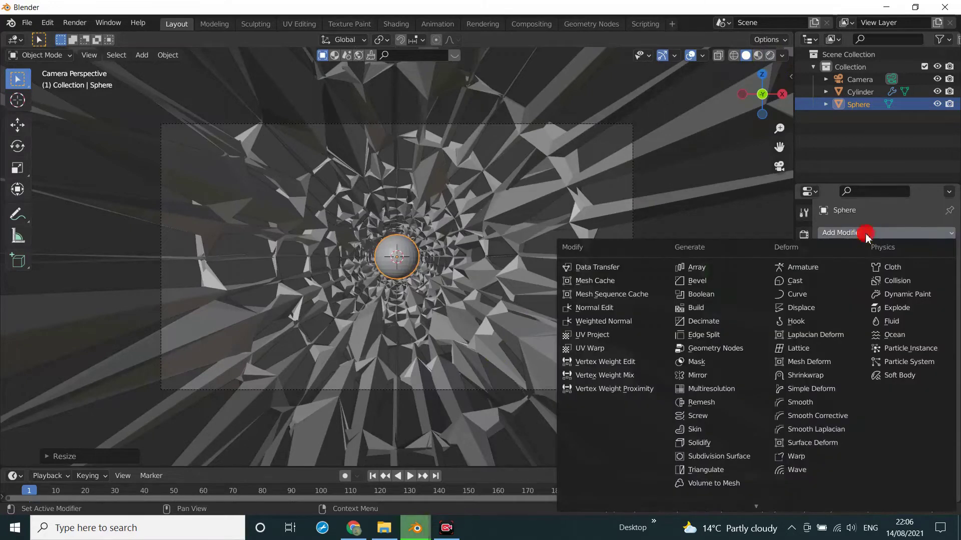
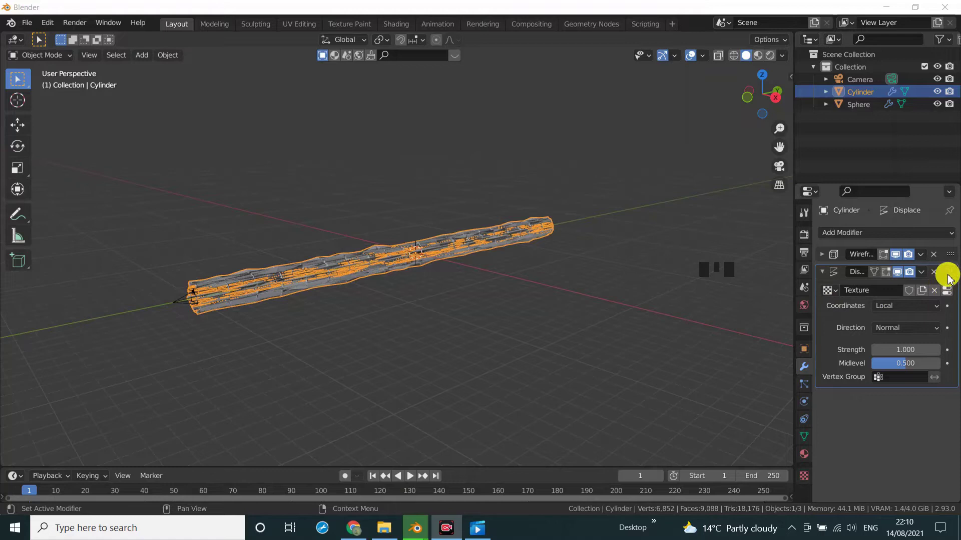
Move the Displace modifier above Wireframe and check the tunnel through the camera
left_click(953, 274)
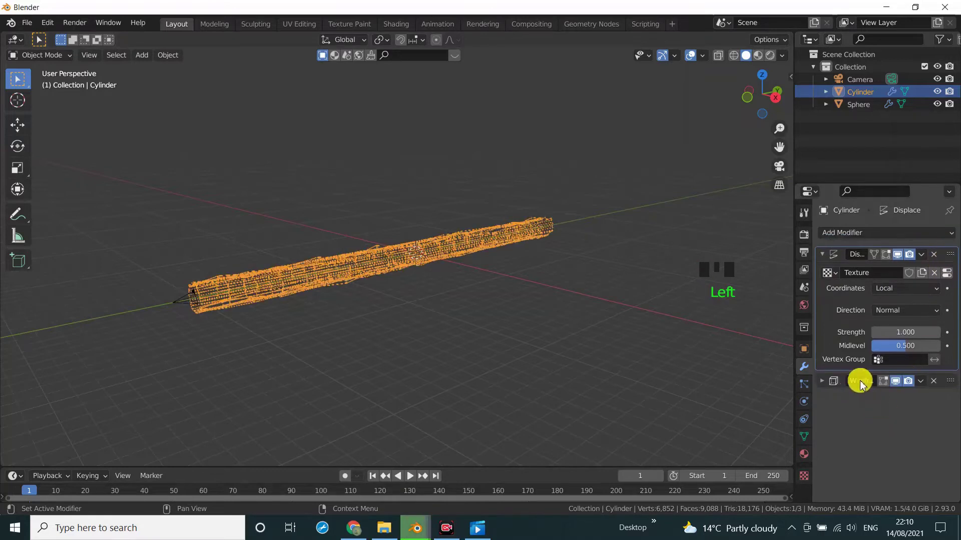
scroll("up", 3)
left_click_drag(376, 362, 450, 342)
scroll("up", 3)
key("KP_0")
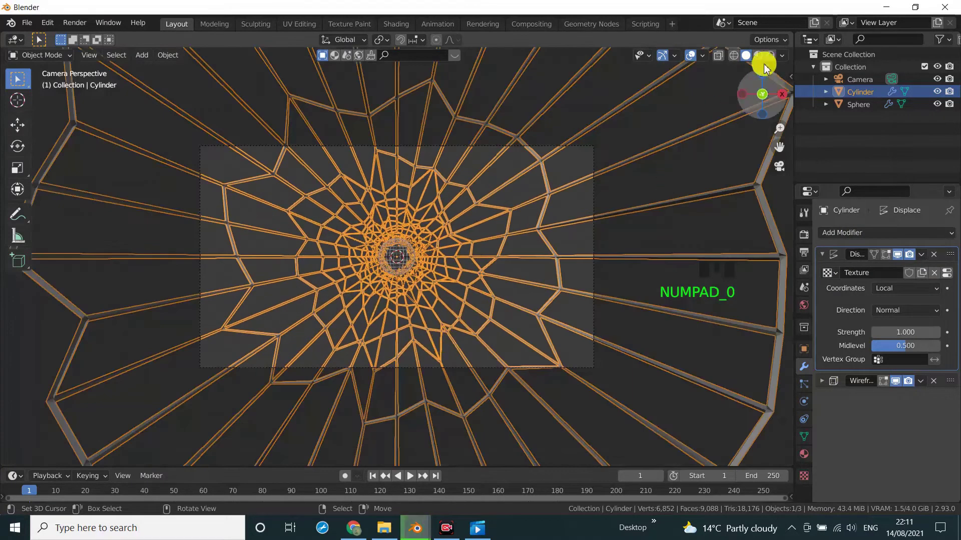
left_click_drag(600, 330, 559, 334)
scroll("down", 3)
Duplicate the tunnel with Shift+D as an inner tube and review it through the camera
key("shift+d")
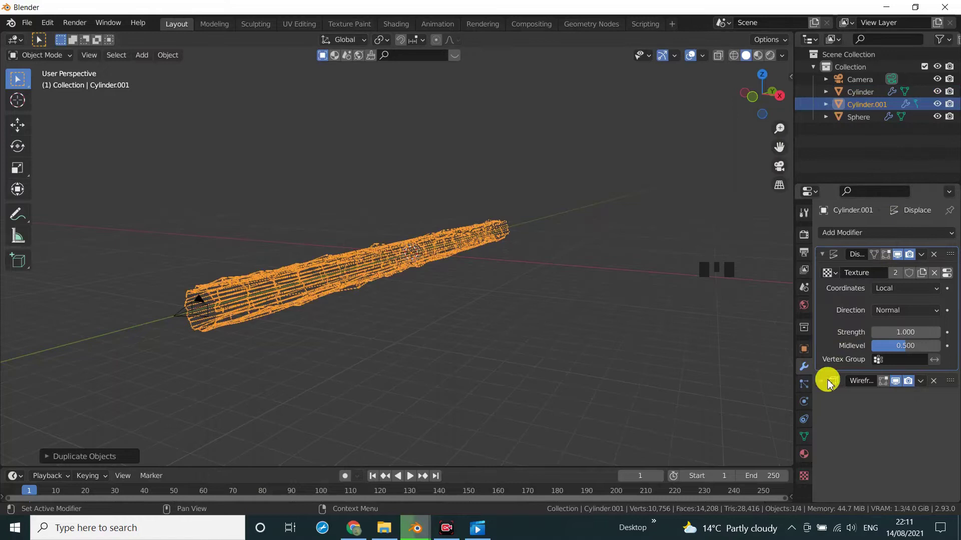
left_click_drag(823, 384, 466, 334)
left_click_drag(465, 334, 517, 336)
key("KP_0")
left_click_drag(475, 340, 489, 340)
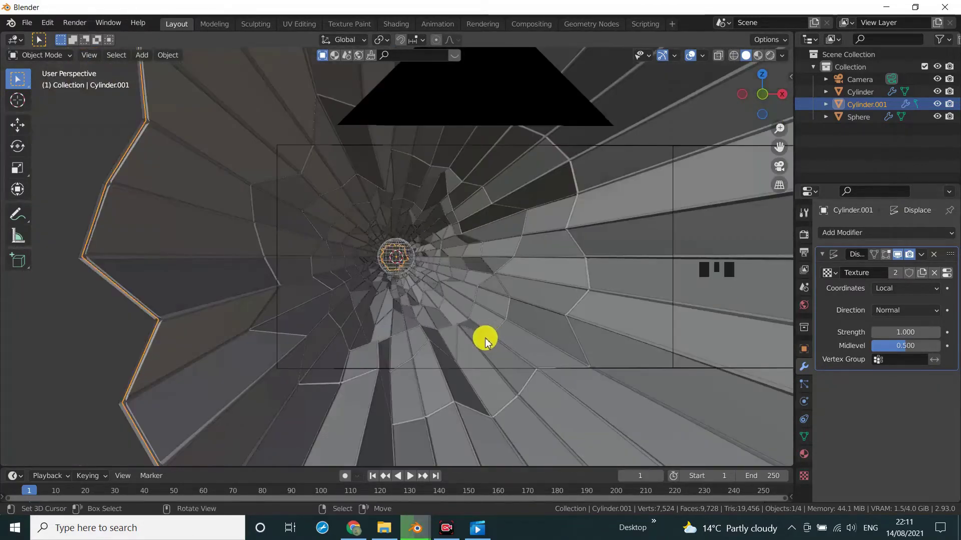
key("KP_0")
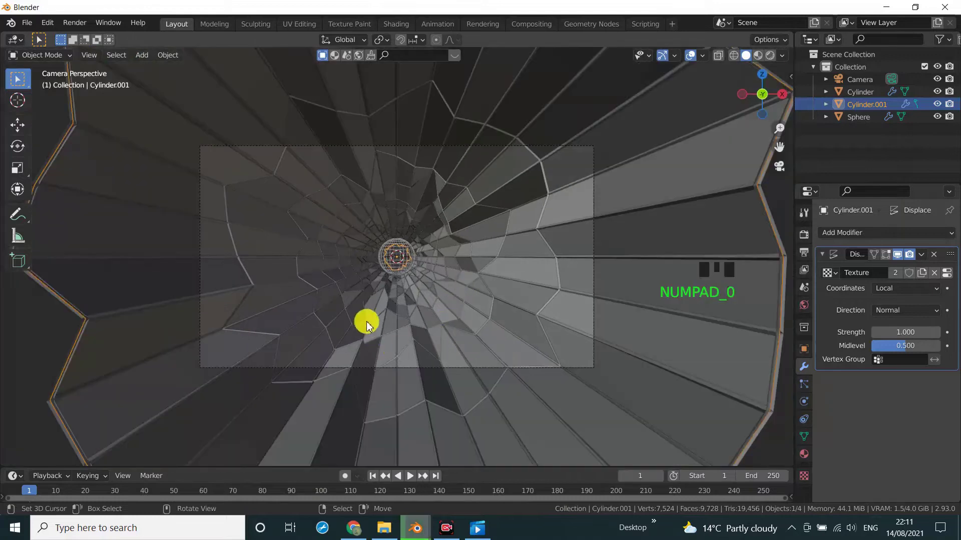
scroll("up", 3)
Enable Bloom in the Eevee render settings
left_click(804, 243)
left_click(836, 322)
left_click_drag(840, 338, 832, 337)
left_click_drag(825, 336, 830, 387)
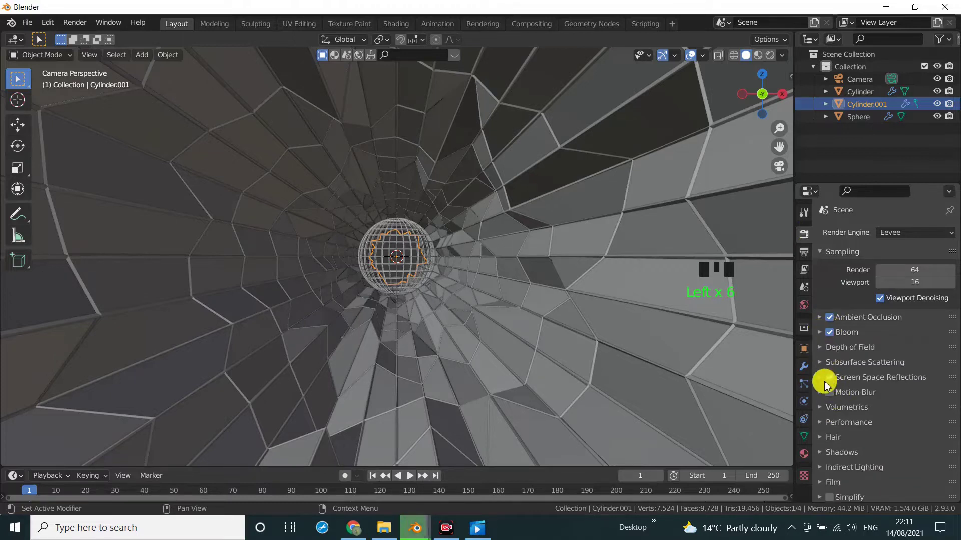
Set the world background colour to black
left_click(813, 309)
left_click(906, 318)
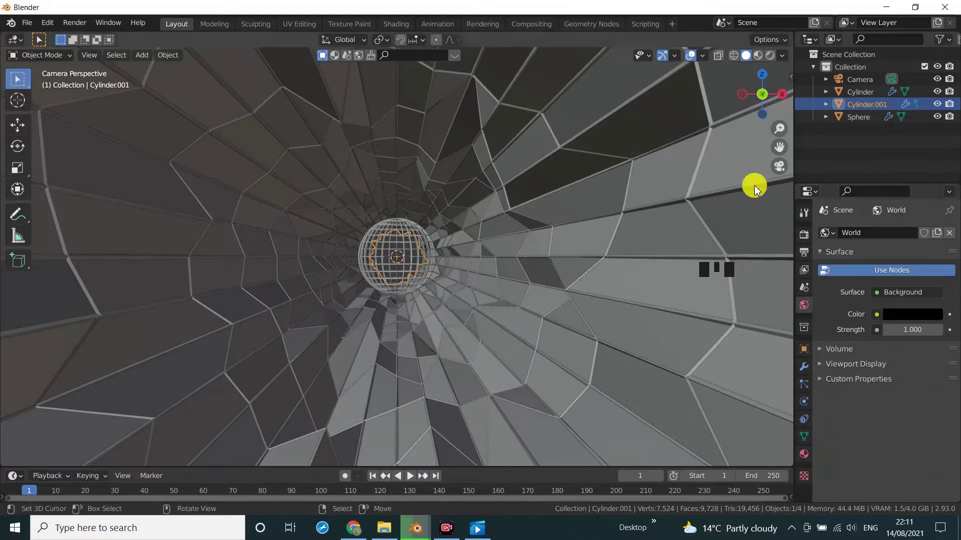
left_click(868, 97)
left_click(806, 459)
left_click_drag(907, 289, 773, 60)
Make Cylinder an Emission shader; give Cylinder.001 black base, Metallic 1, Roughness 0.07
left_click_drag(913, 363, 913, 382)
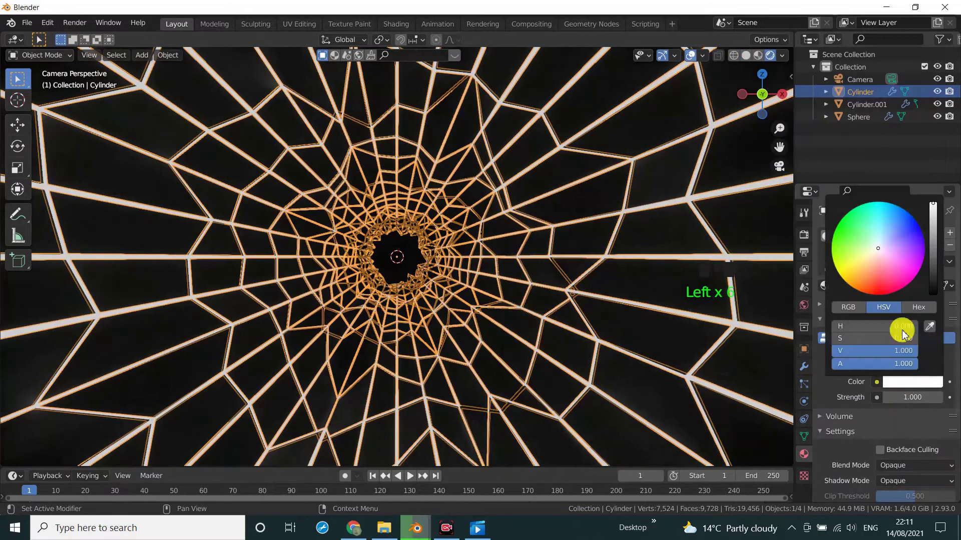
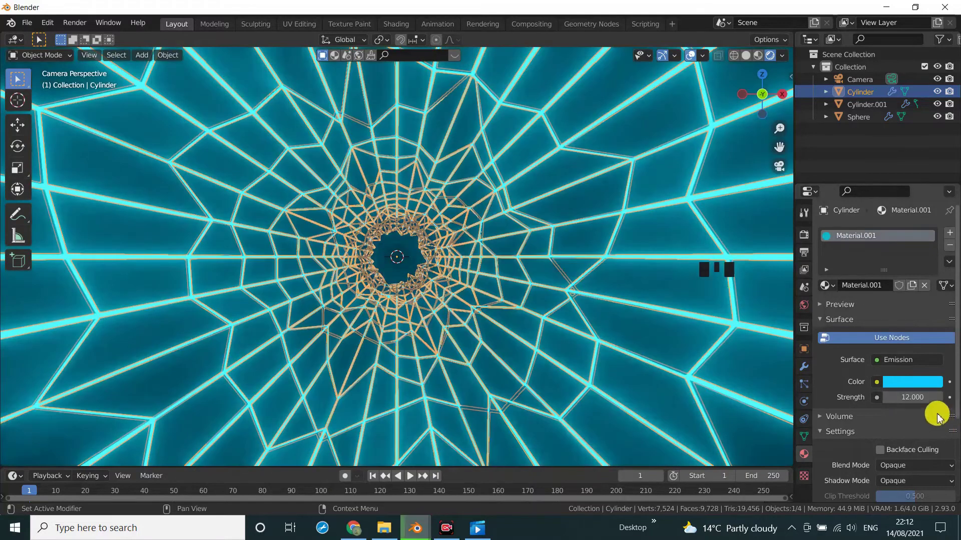
left_click(871, 112)
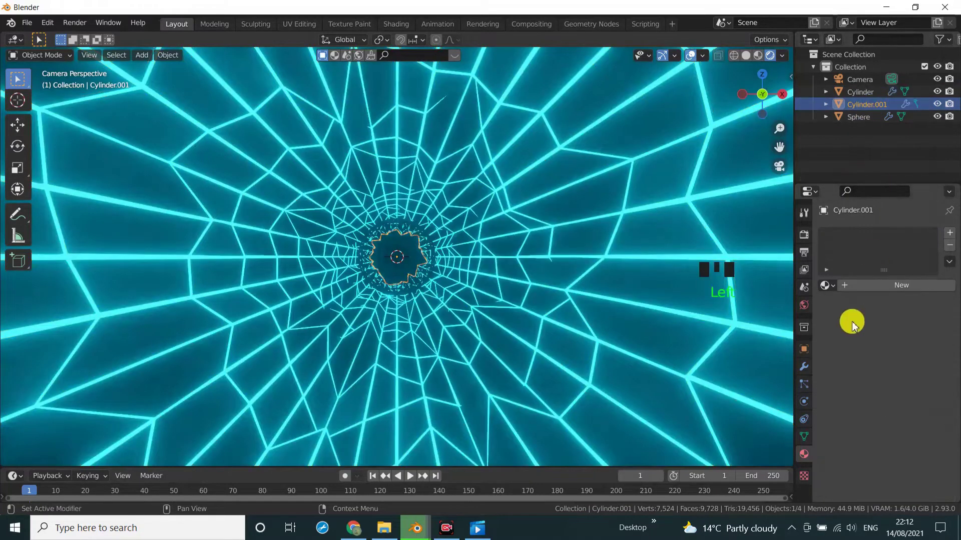
left_click_drag(890, 290, 924, 416)
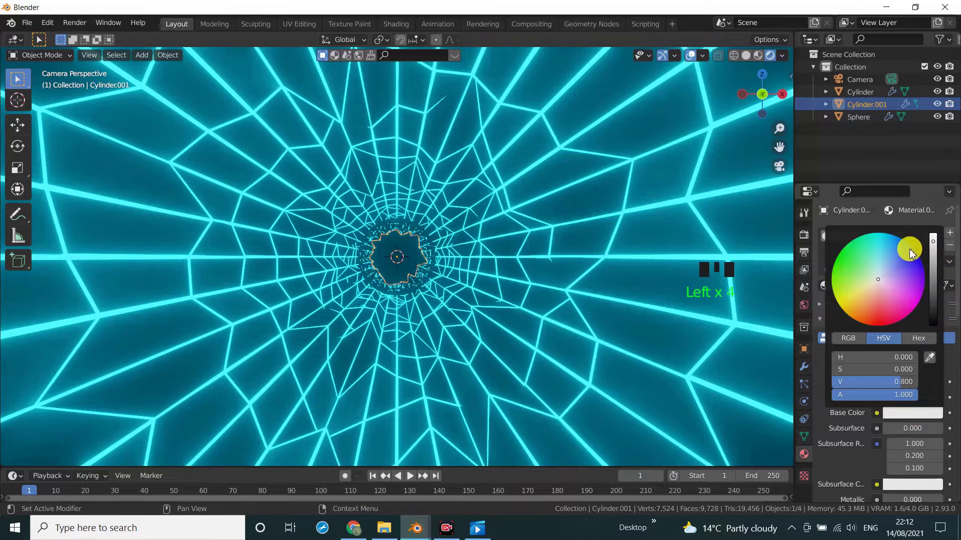
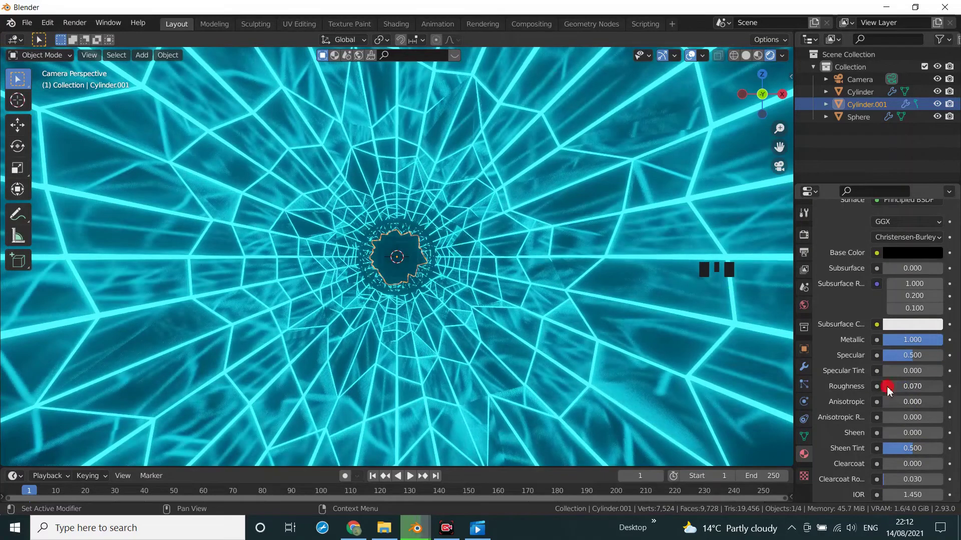
scroll("up", 3)
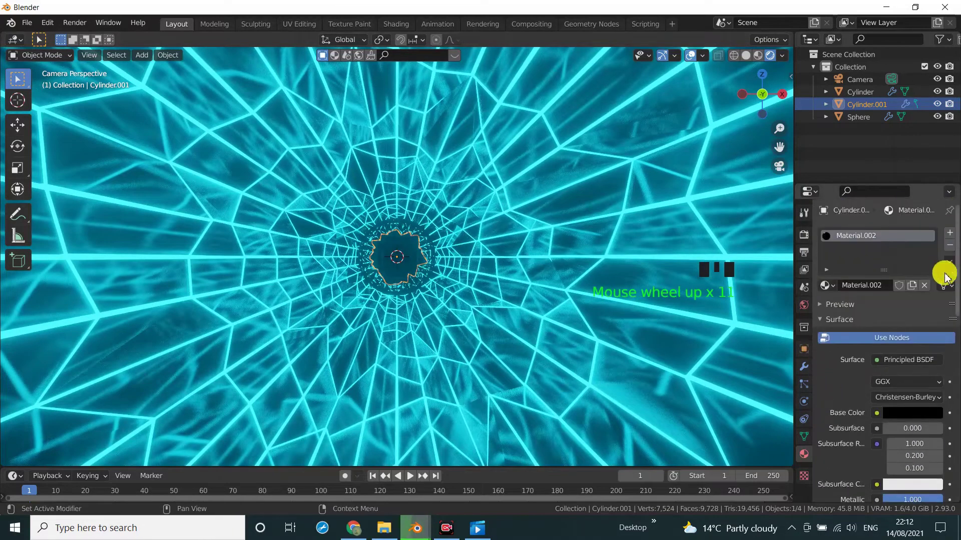
left_click_drag(955, 234, 920, 421)
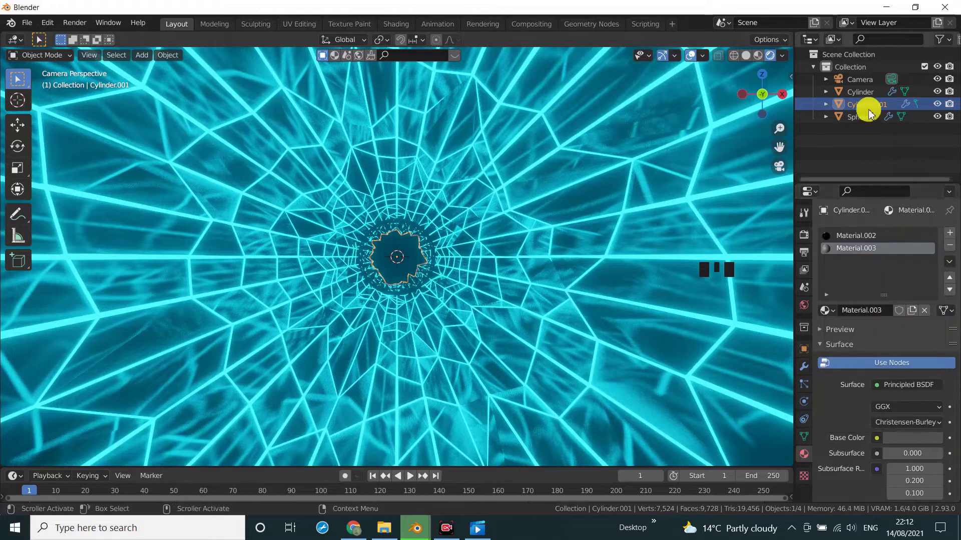
left_click(856, 101)
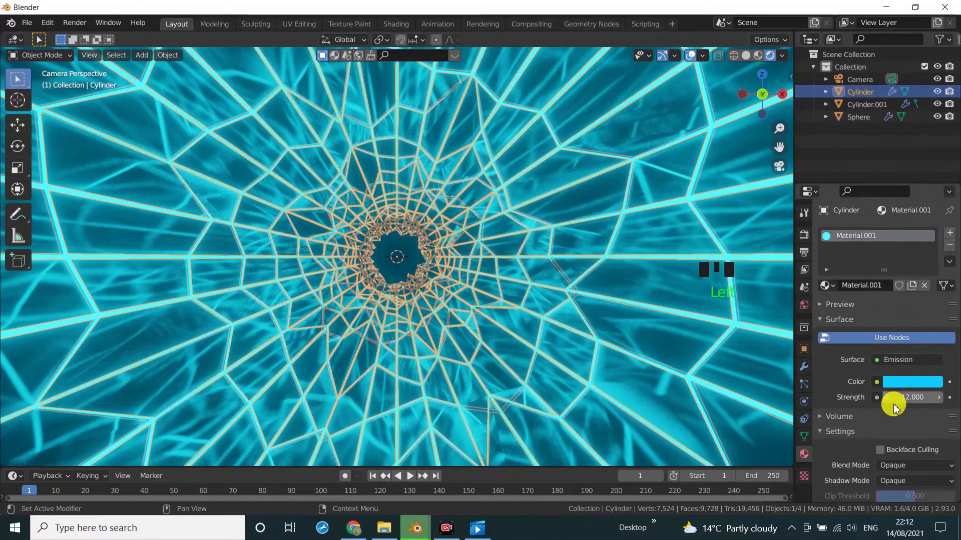
Change the tunnel emission to violet and give the sphere a green Emission material at strength 1.3
left_click(912, 387)
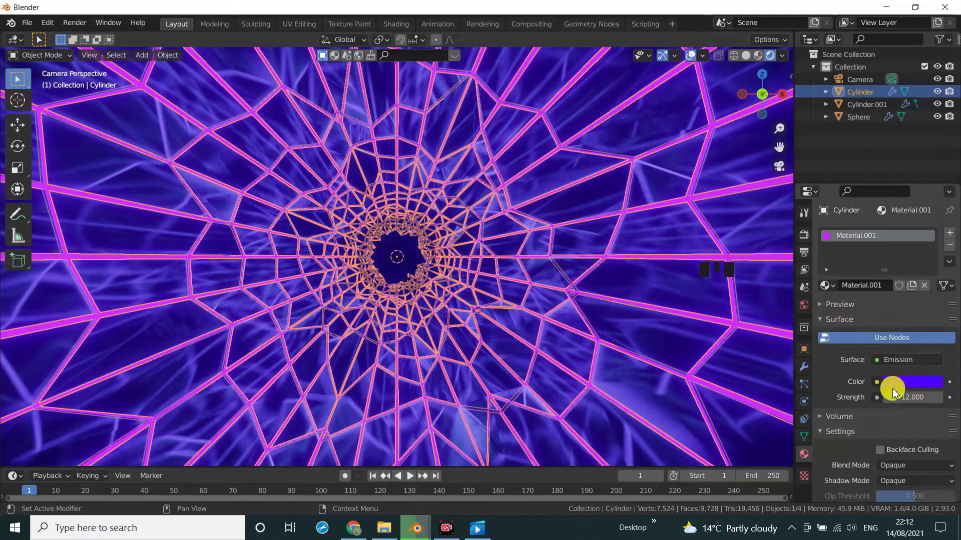
left_click(864, 120)
left_click_drag(907, 290, 833, 452)
left_click(911, 384)
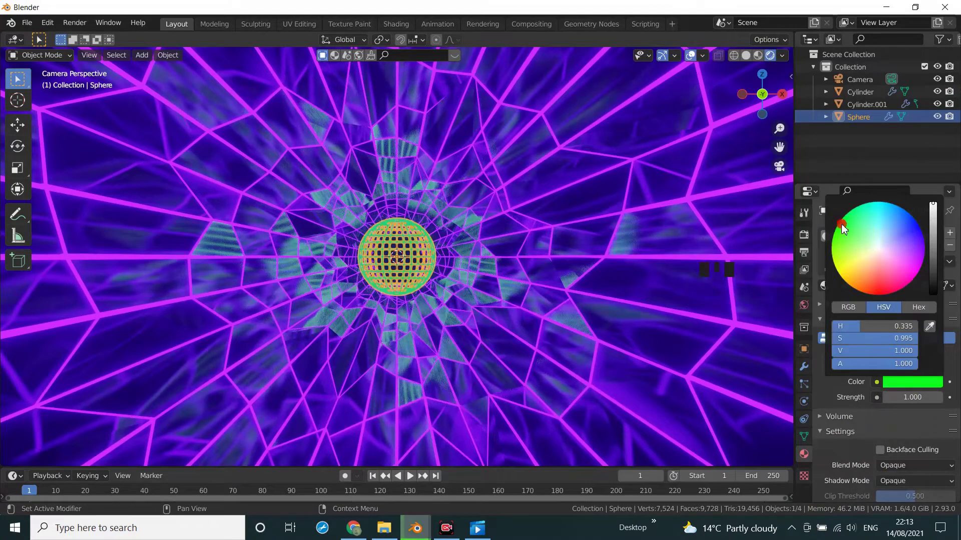
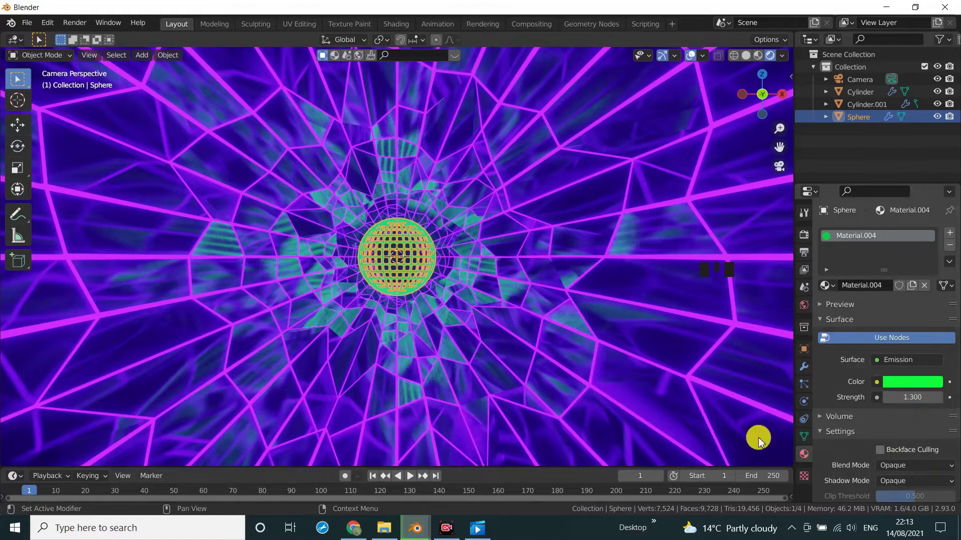
scroll("down", 3)
scroll("up", 3)
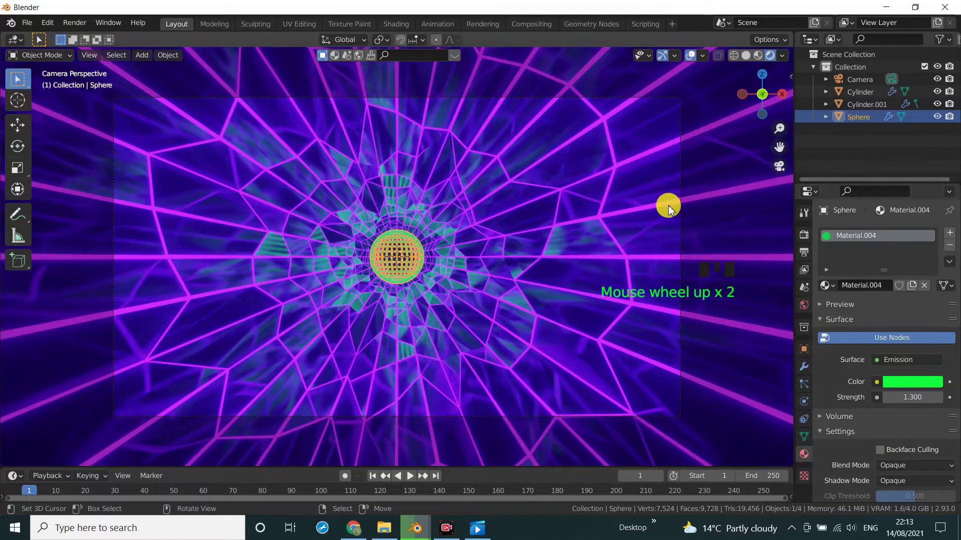
left_click(914, 381)
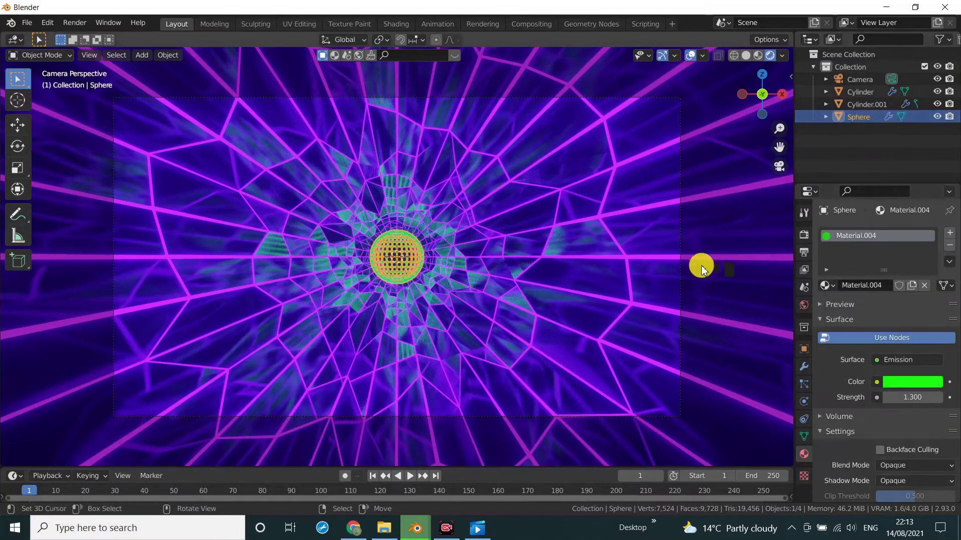
Orbit out of the camera view to see the whole tunnel
left_click_drag(705, 263, 622, 281)
scroll("down", 3)
left_click(747, 59)
scroll("up", 3)
scroll("down", 3)
Parent Cylinder.001 to Cylinder with Ctrl+P Object
left_click(861, 95)
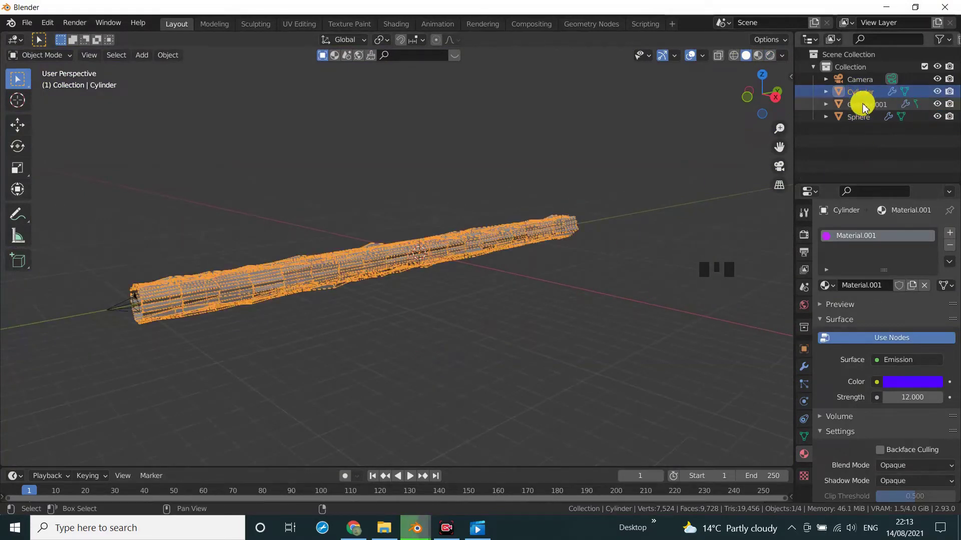
left_click(863, 108)
key("ctrl+p")
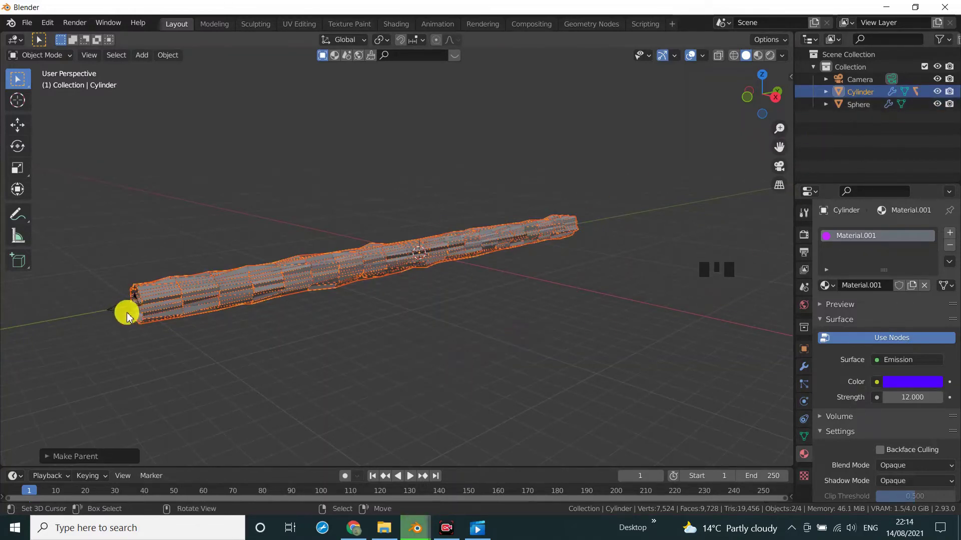
right_click(127, 310)
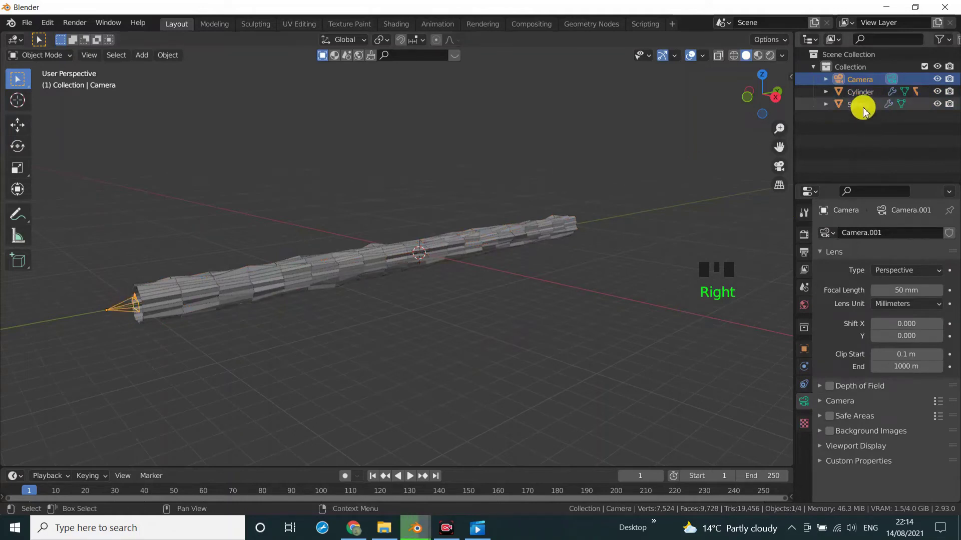
left_click(863, 109)
Select the Sphere then the Camera and bring up the Ctrl+P parenting options
left_click(735, 59)
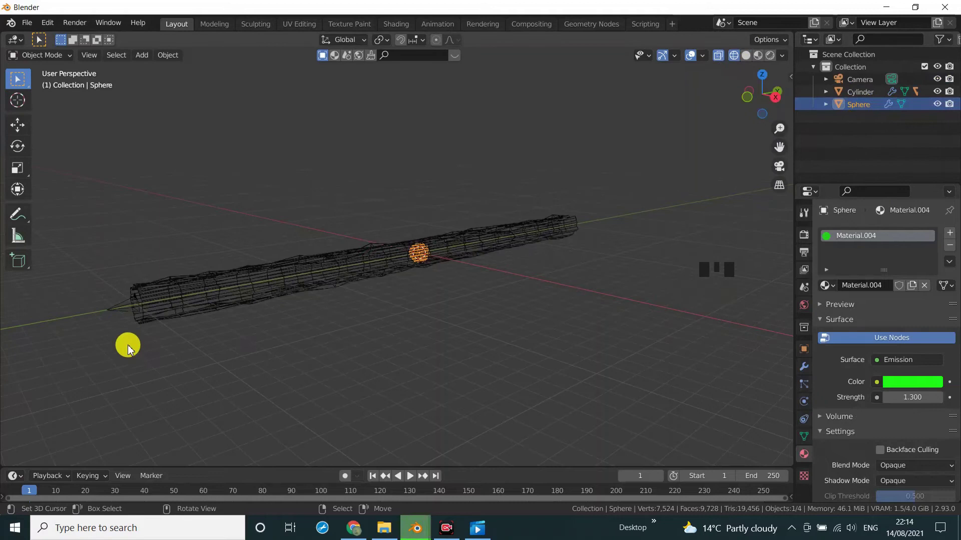
right_click(118, 309)
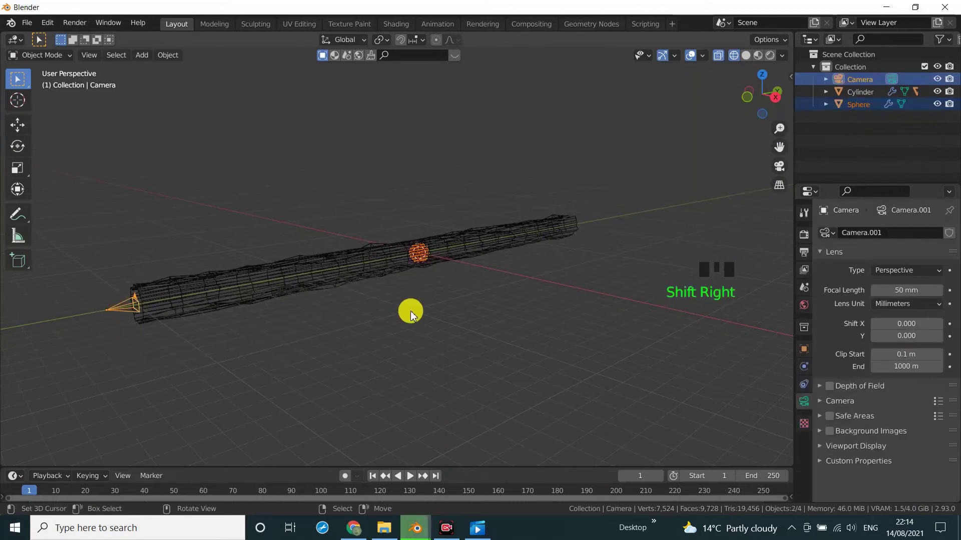
key("ctrl+p")
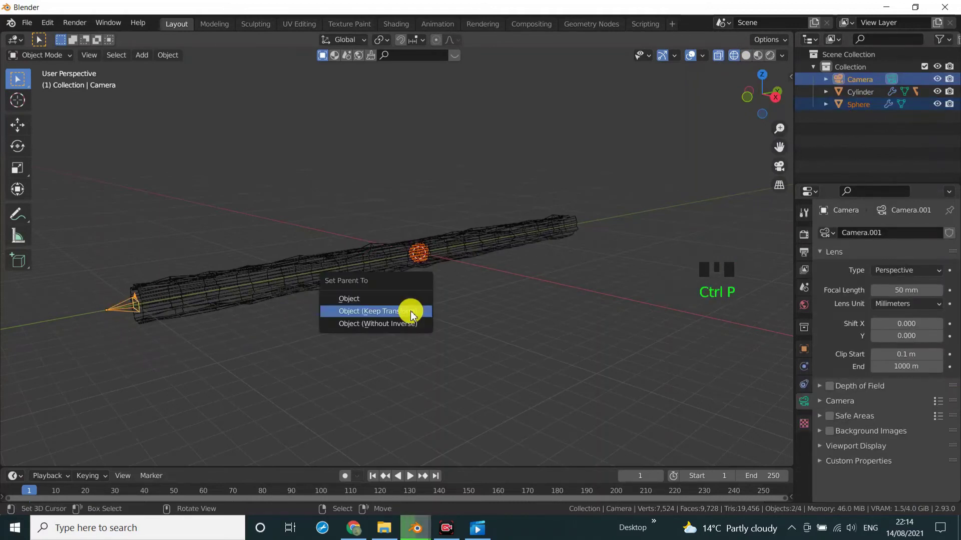